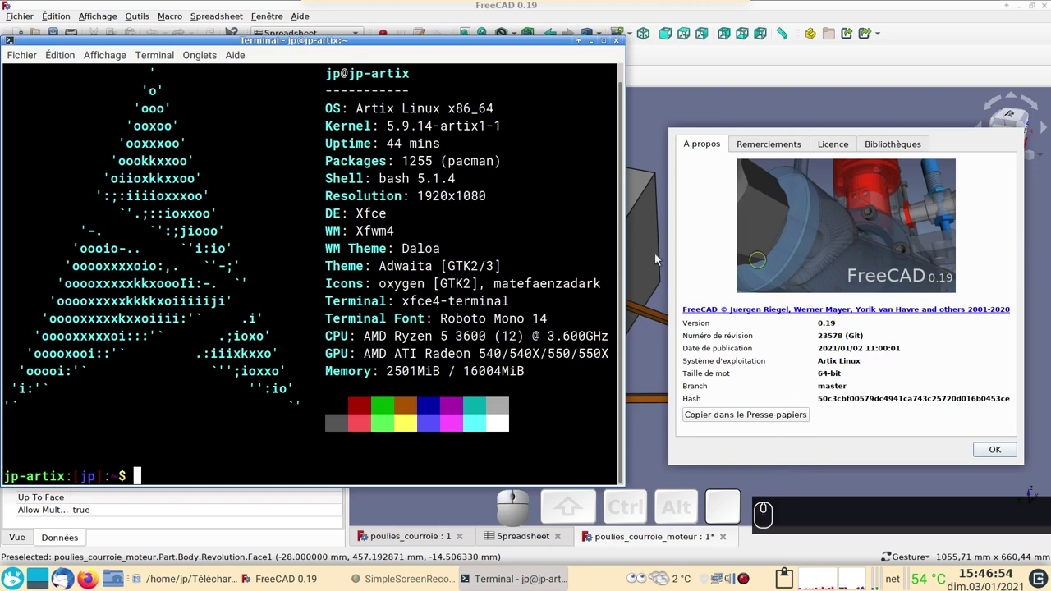
# Dismiss the About FreeCAD window to reveal the motor assembly with pulleys and belt
pyautogui.click(996, 452)
pyautogui.scroll(3)
pyautogui.scroll(-3)
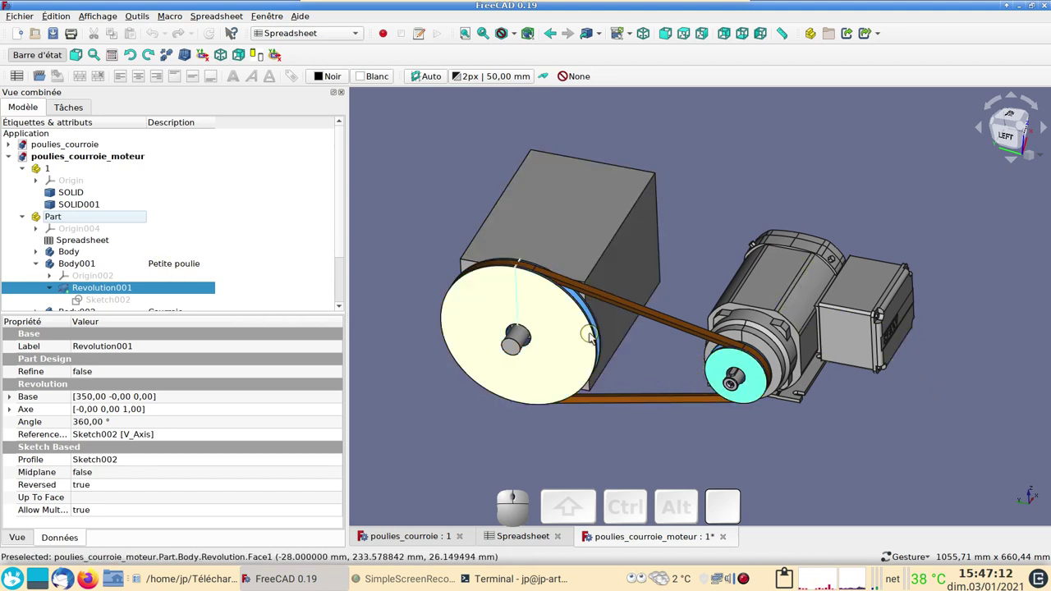
# Hide the existing pulley Part and switch to the poulies_courroie document's 3D view
pyautogui.click(100, 214)
pyautogui.press('space')
pyautogui.click(26, 217)
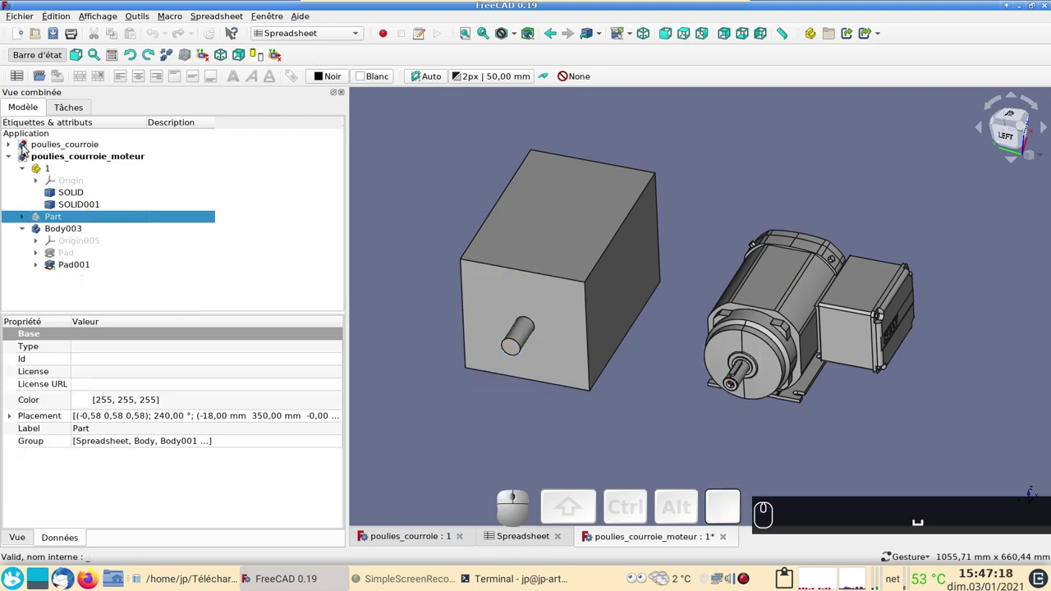
pyautogui.click(34, 146)
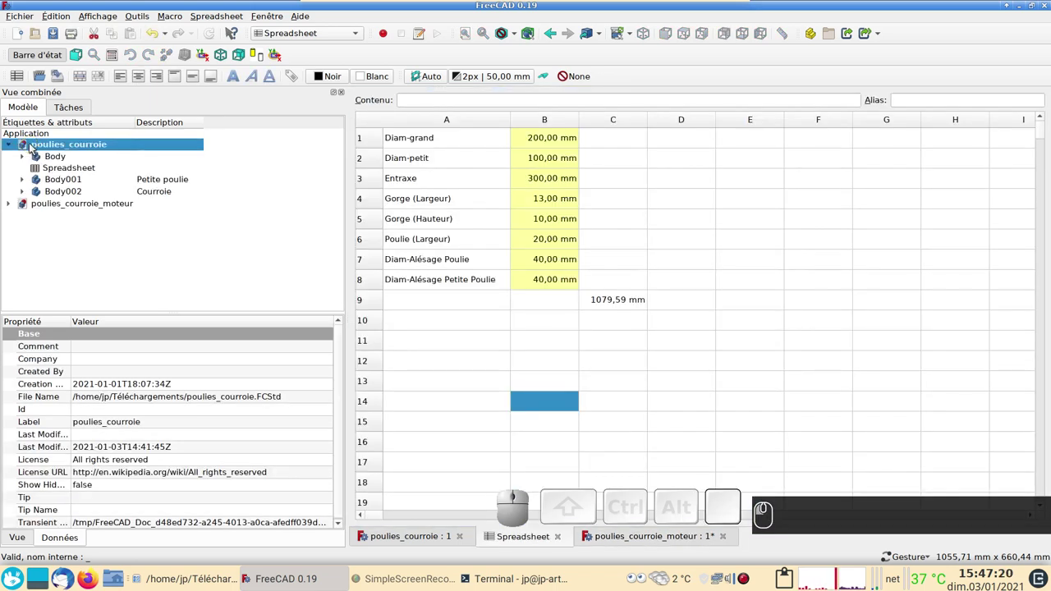
pyautogui.click(409, 534)
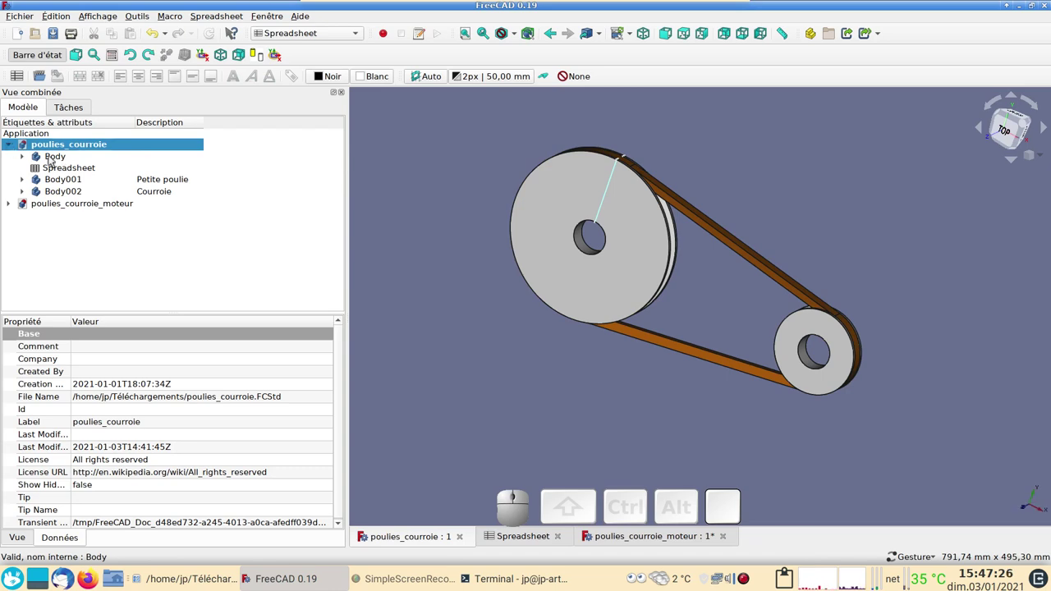
# Copy the large pulley Body, Spreadsheet, small pulley and belt bodies, then return to the motor document
pyautogui.click(54, 162)
pyautogui.click(74, 172)
pyautogui.click(76, 185)
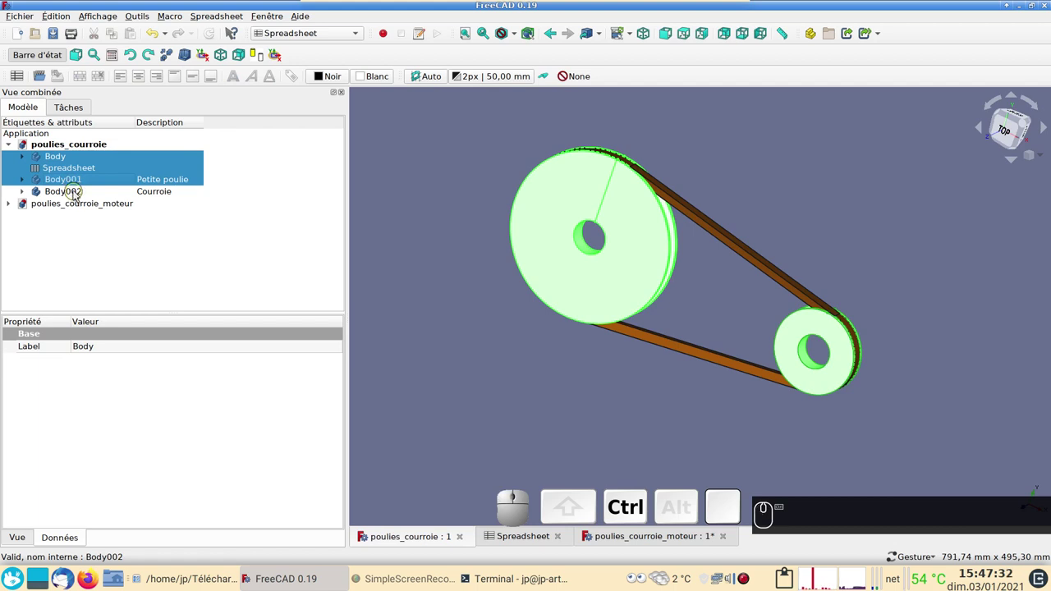
pyautogui.click(79, 190)
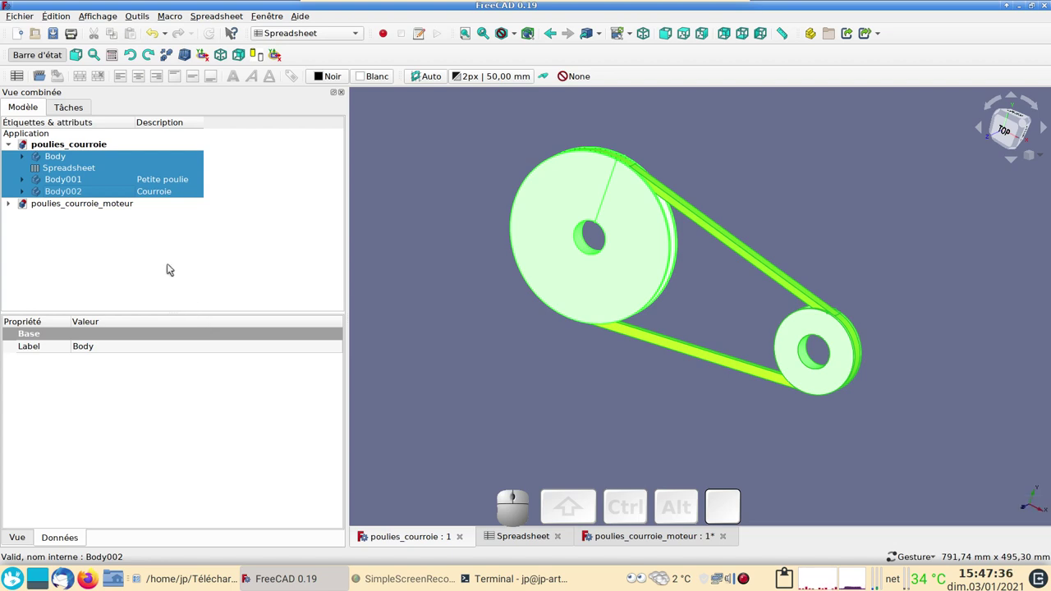
pyautogui.press('ctrl+c')
pyautogui.click(660, 358)
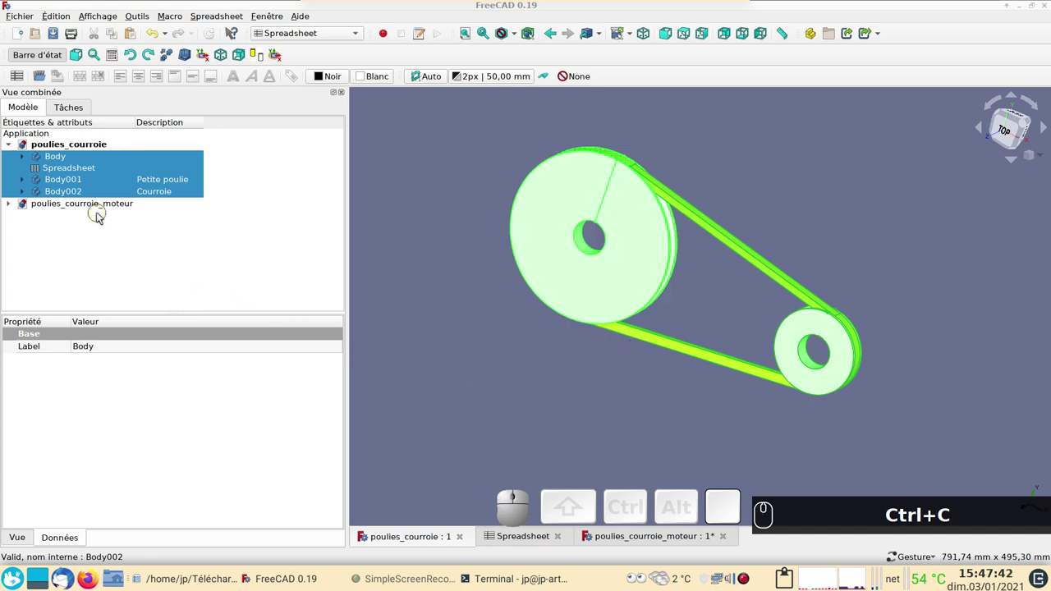
# Paste the pulleys, belt and spreadsheet into the poulies_courroie_moteur document
pyautogui.click(98, 205)
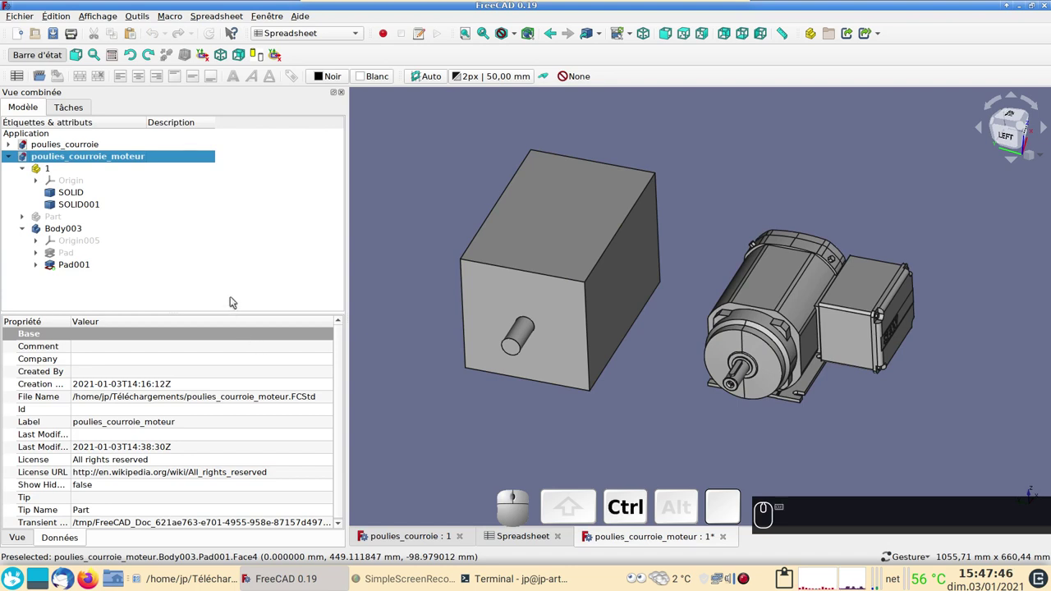
pyautogui.press('ctrl+v')
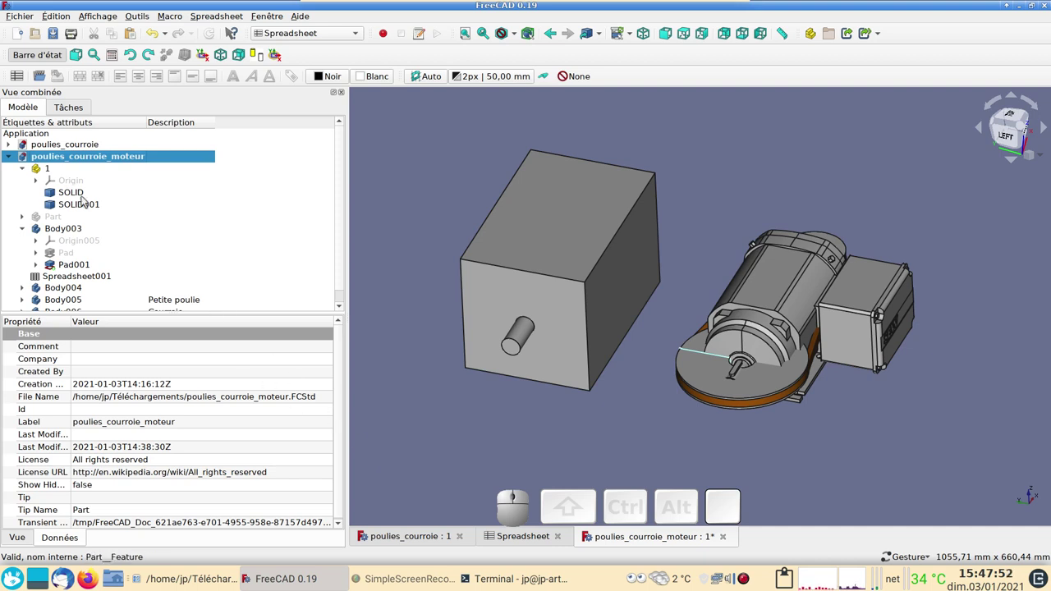
pyautogui.click(462, 540)
pyautogui.click(431, 537)
pyautogui.scroll(-3)
pyautogui.scroll(-3)
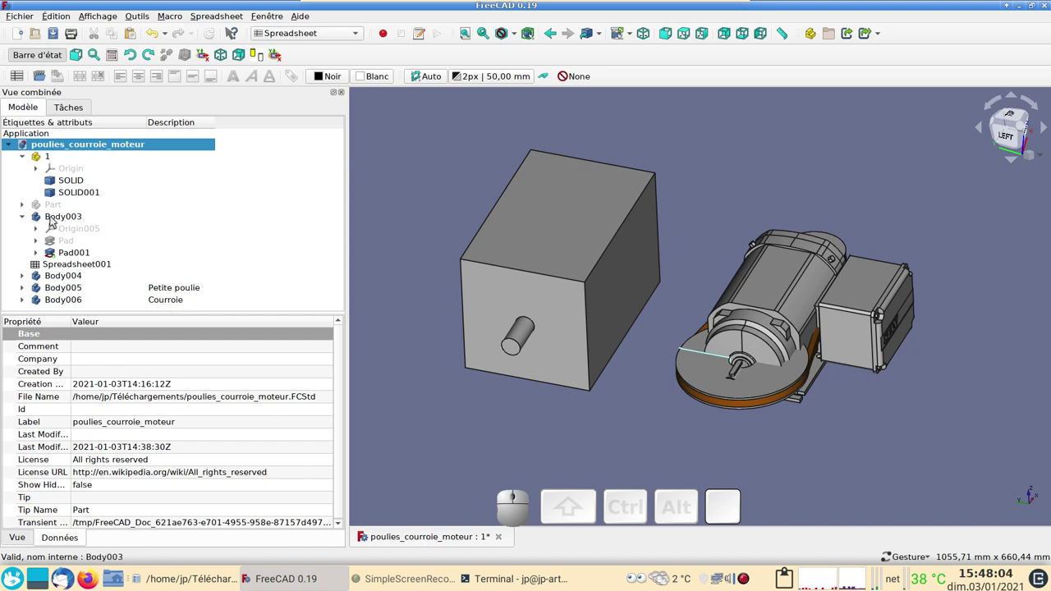
# Identify Body003 as the box, then select the pasted Spreadsheet001 and Body004–Body006 together
pyautogui.click(54, 219)
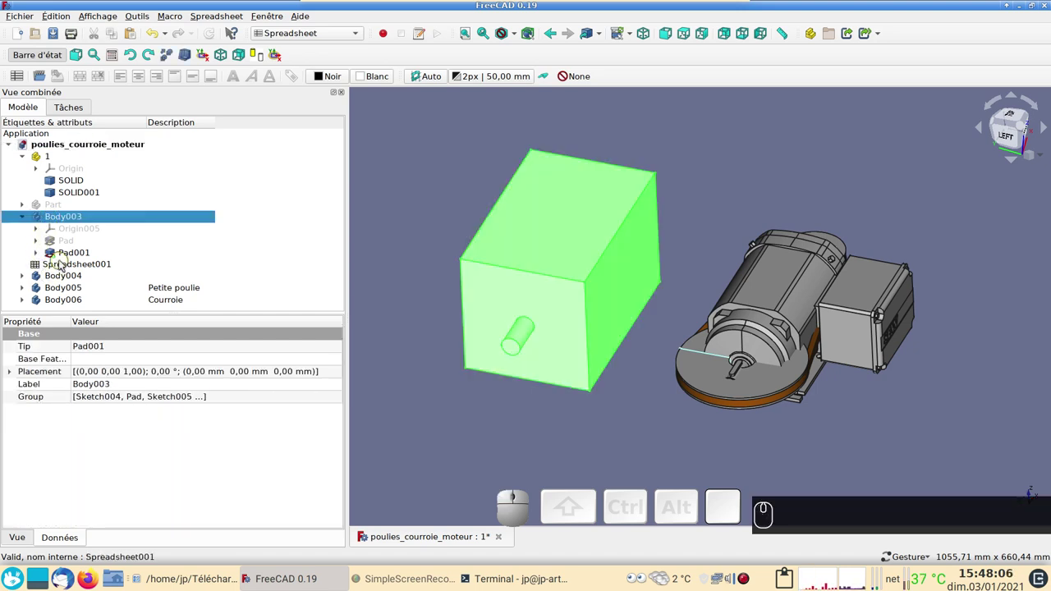
pyautogui.click(24, 220)
pyautogui.click(59, 243)
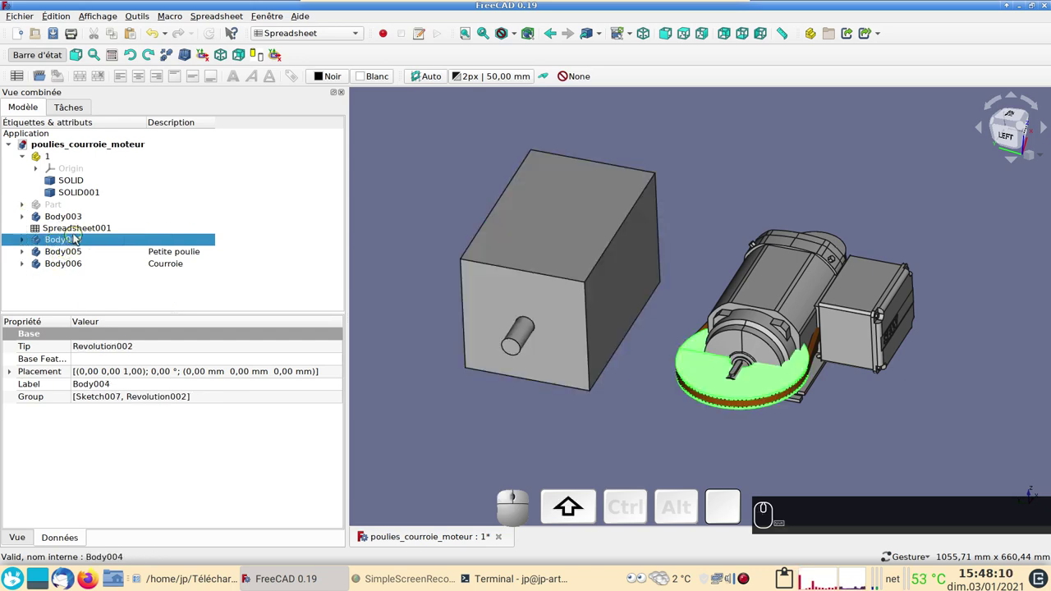
pyautogui.click(78, 236)
# Create Part001 and move the pasted spreadsheet, pulley bodies and belt into it
pyautogui.click(66, 260)
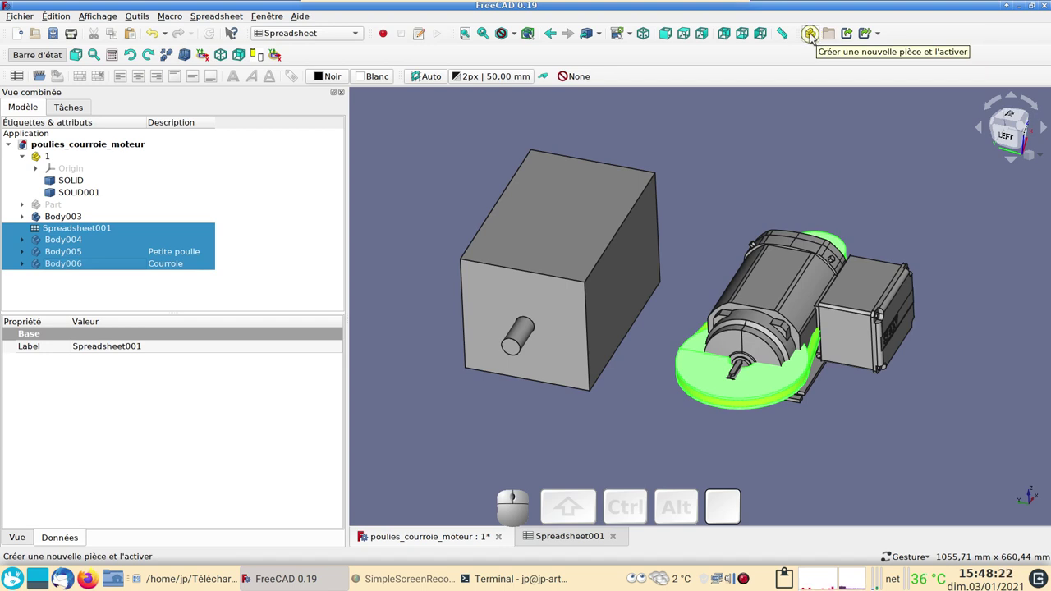
pyautogui.click(814, 36)
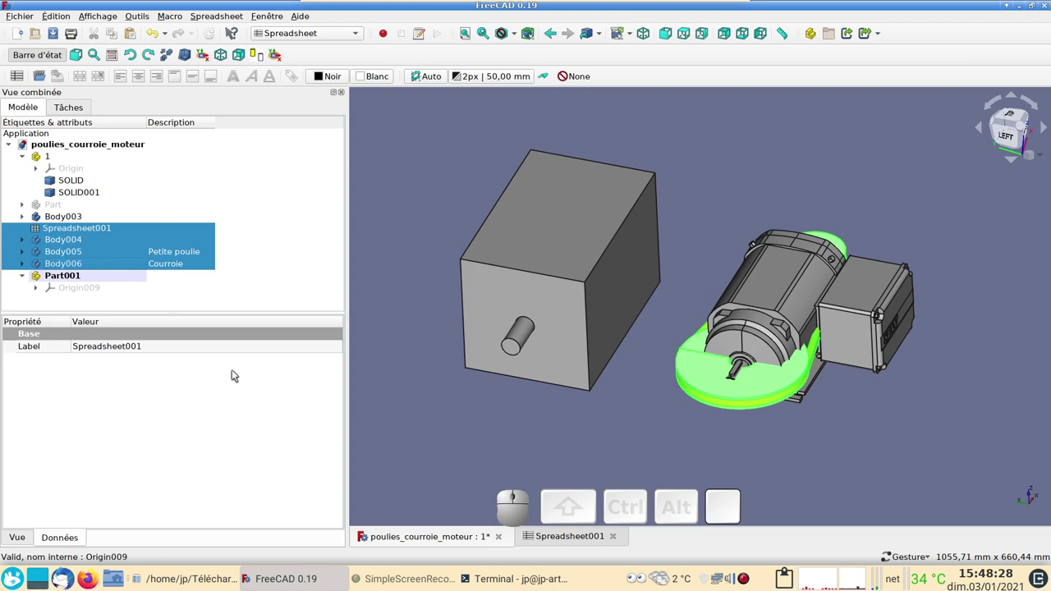
pyautogui.moveTo(55, 247); pyautogui.dragTo(63, 286)
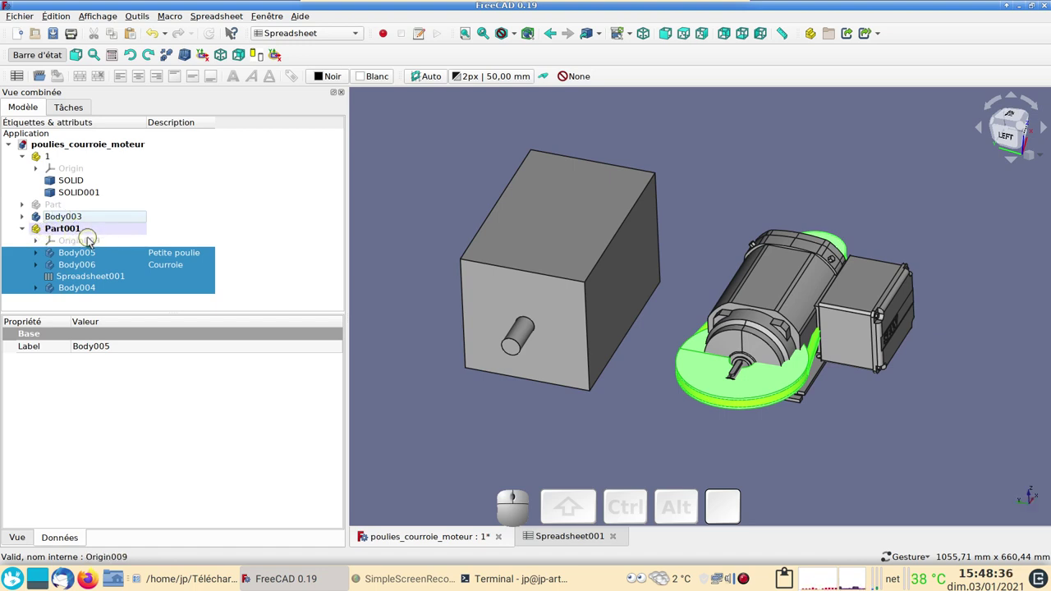
pyautogui.click(60, 229)
pyautogui.press('space')
pyautogui.press('space')
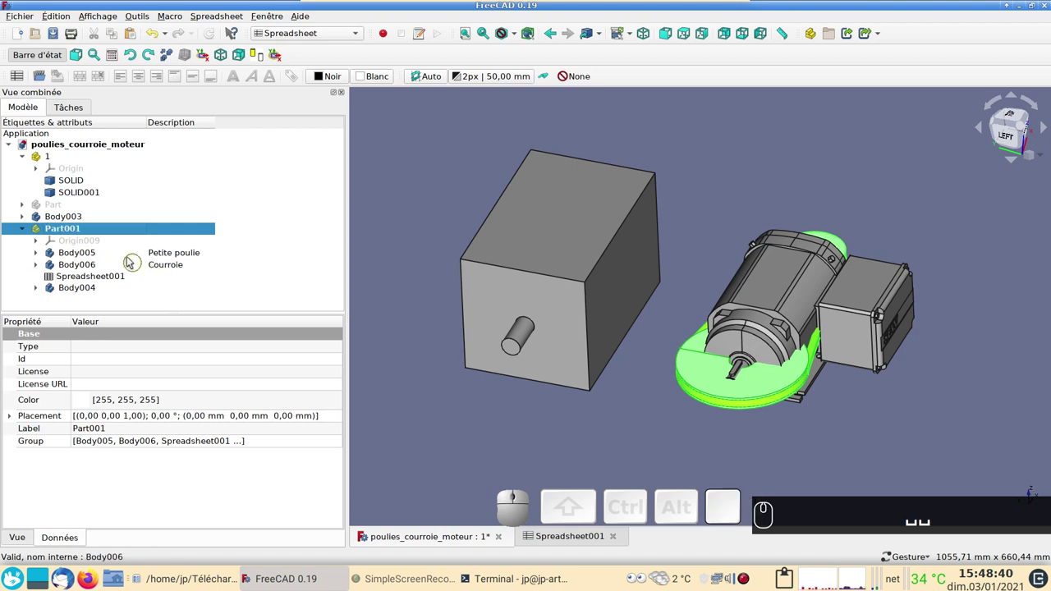
# Start the Transform tool on Part001 and rotate the pulley group -90° with the dragger
pyautogui.rightClick(90, 228)
pyautogui.click(140, 251)
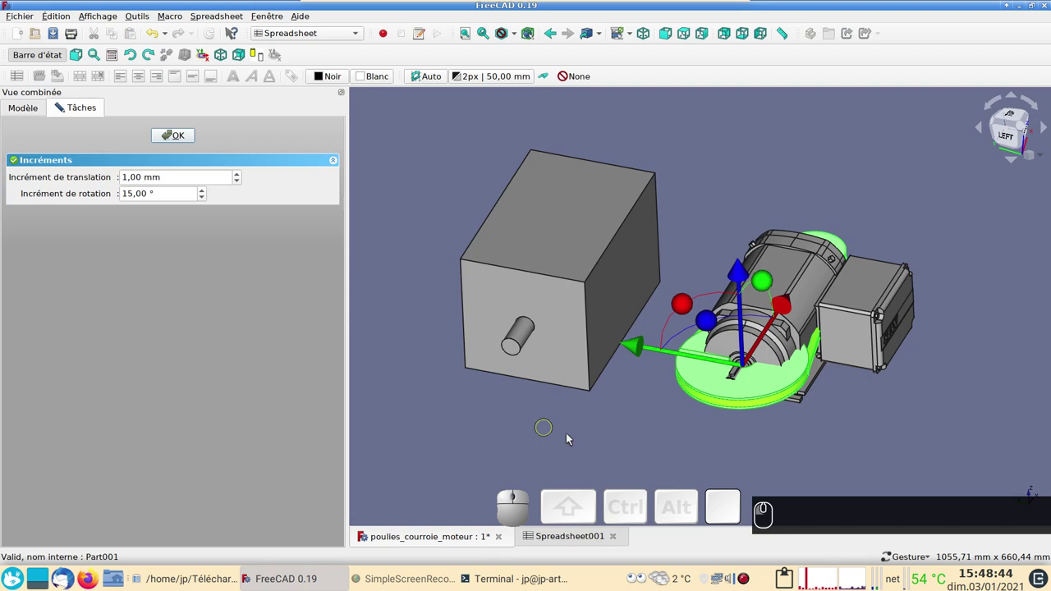
pyautogui.scroll(-3)
pyautogui.scroll(3)
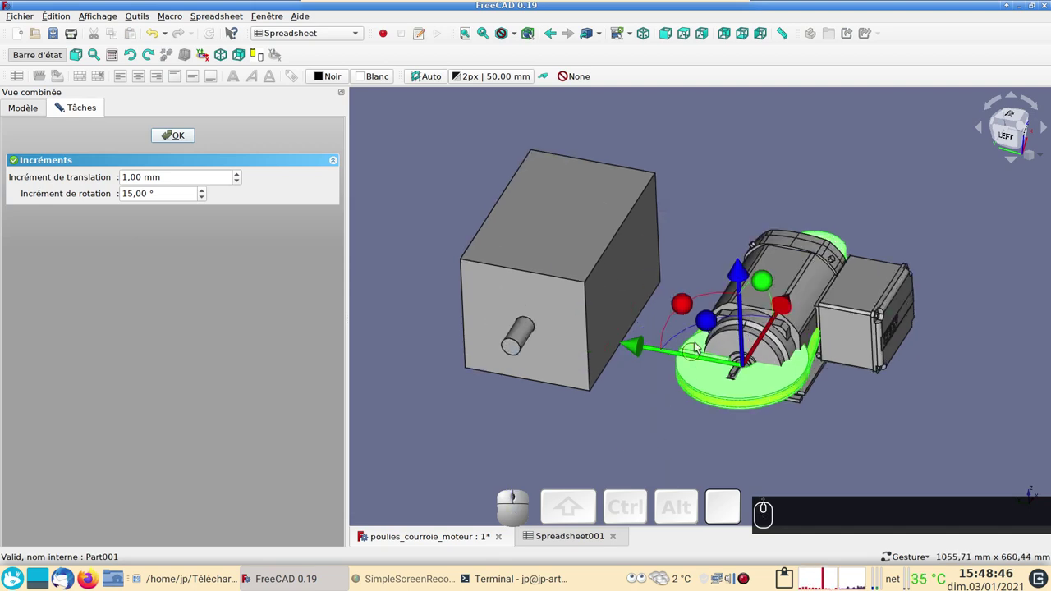
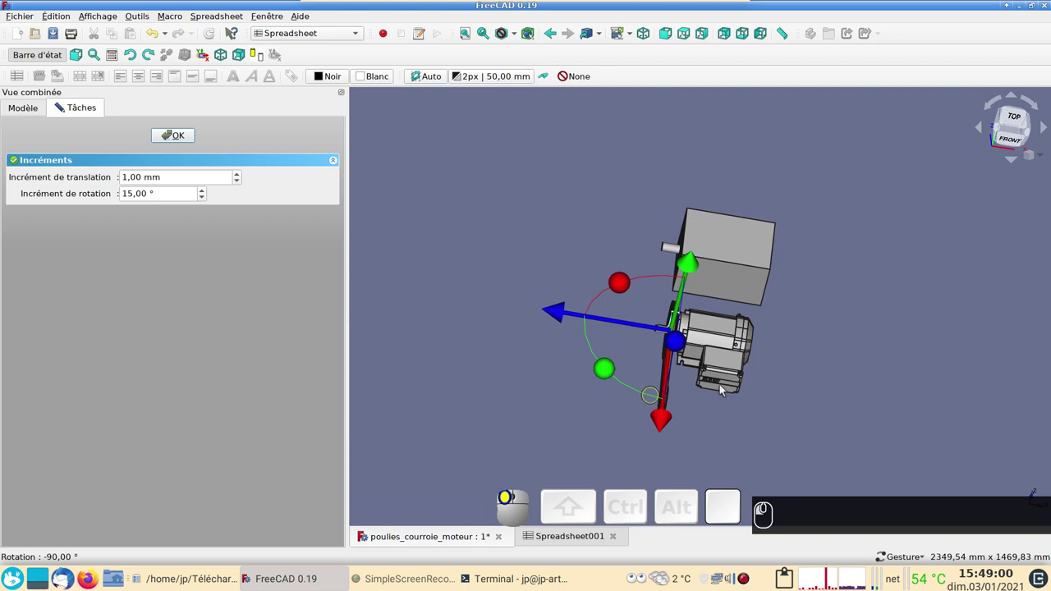
pyautogui.scroll(3)
pyautogui.click(875, 364)
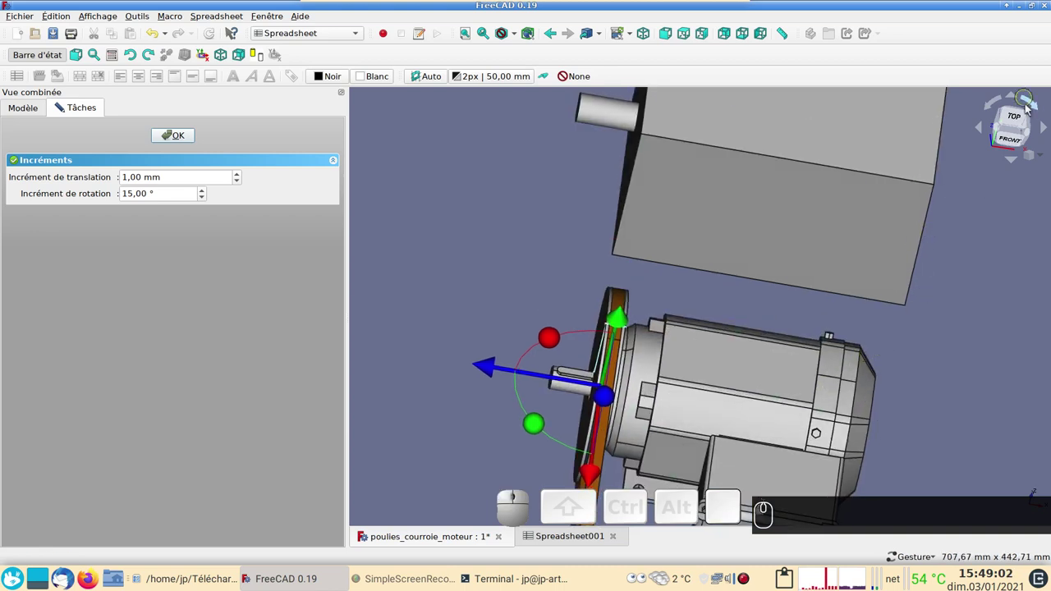
# From the top view, slide the pulleys along the motor shaft into position
pyautogui.click(1017, 123)
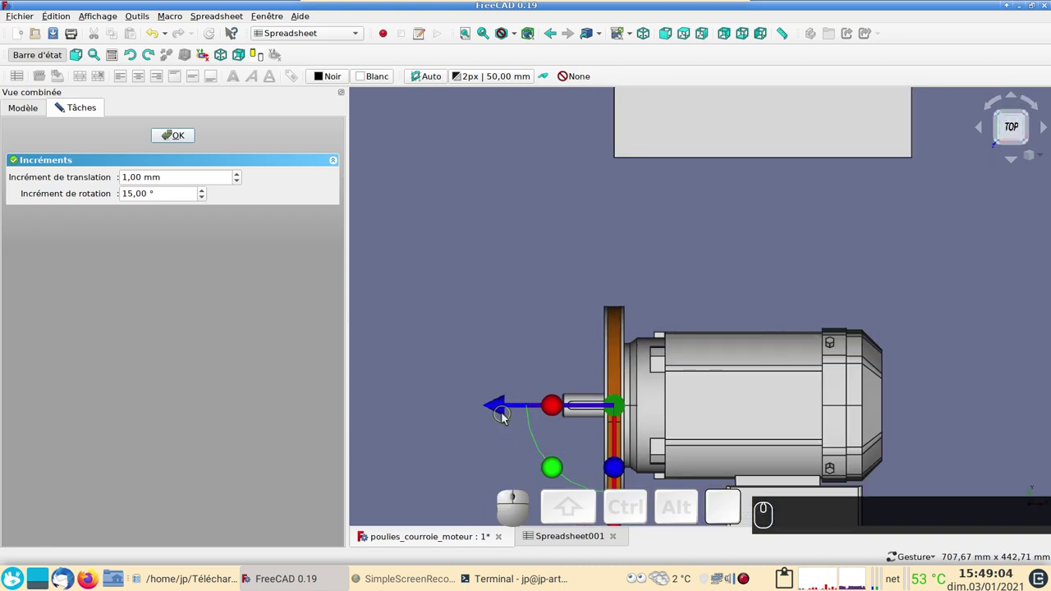
pyautogui.moveTo(499, 407); pyautogui.dragTo(547, 386)
pyautogui.scroll(-3)
pyautogui.moveTo(773, 457); pyautogui.dragTo(60, 107)
# From the left view, centre the large pulley over the motor shaft and finish the transform
pyautogui.click(1018, 136)
pyautogui.scroll(3)
pyautogui.scroll(3)
pyautogui.scroll(-3)
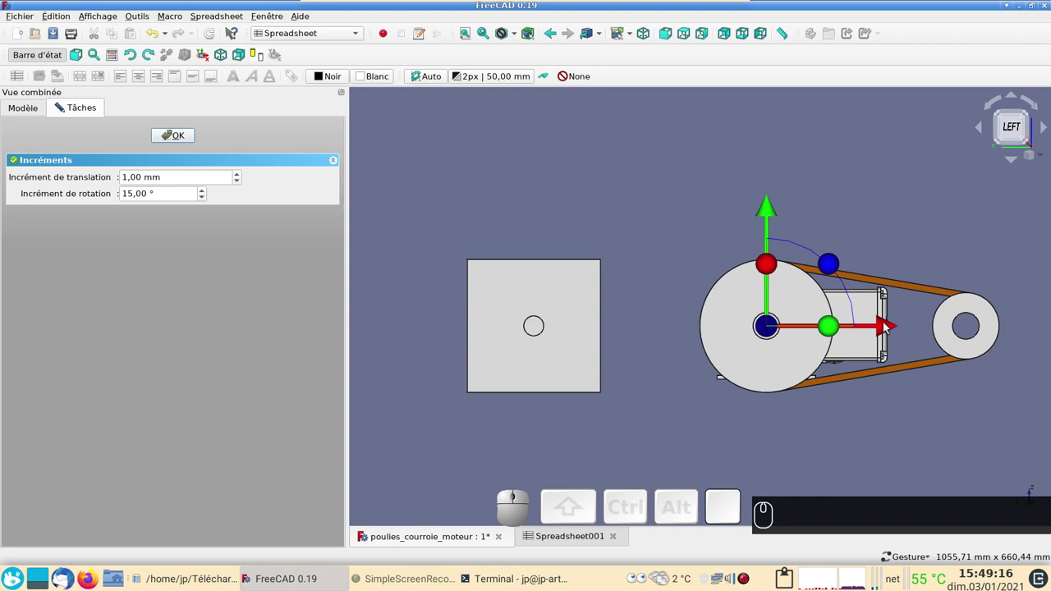
pyautogui.moveTo(887, 326); pyautogui.dragTo(635, 310)
pyautogui.scroll(3)
pyautogui.moveTo(580, 331); pyautogui.dragTo(955, 267)
pyautogui.click(176, 139)
pyautogui.scroll(-3)
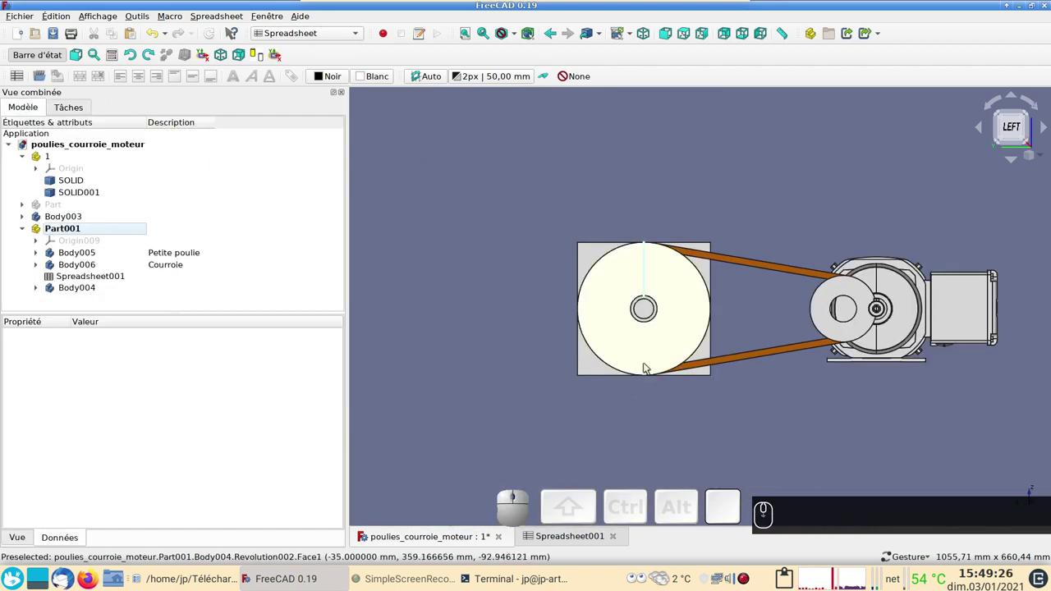
pyautogui.scroll(3)
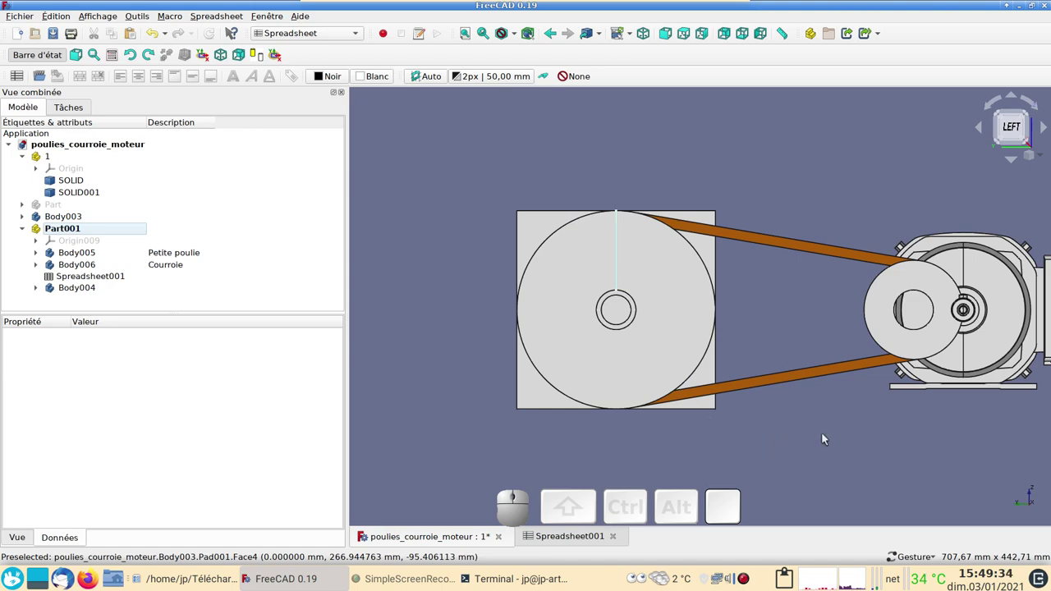
pyautogui.scroll(-3)
pyautogui.moveTo(747, 322); pyautogui.dragTo(676, 386)
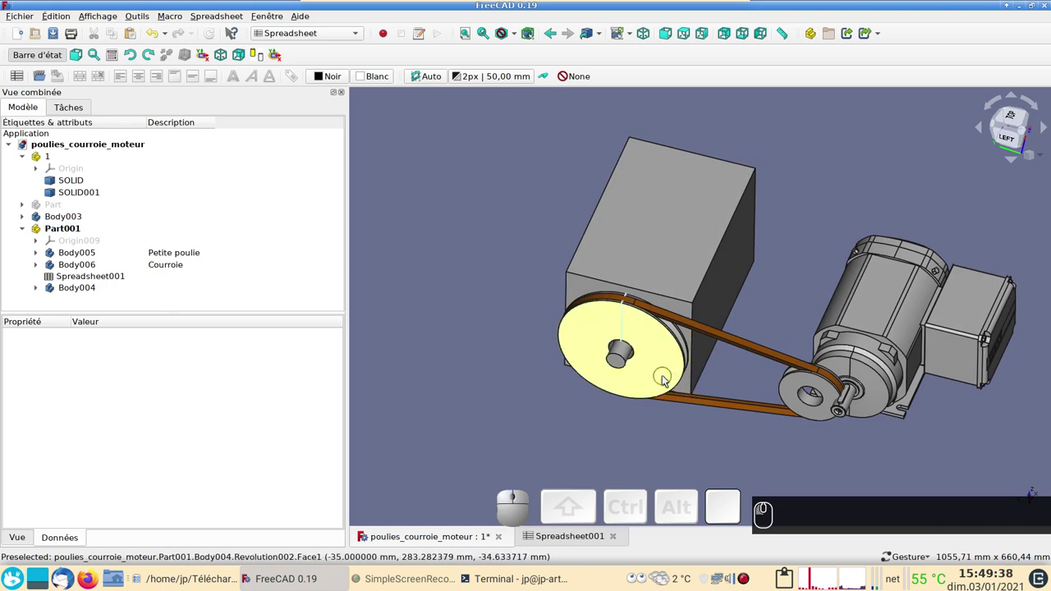
# Set the large pulley's shape colour to blue (#5555ff) in its display properties
pyautogui.click(665, 377)
pyautogui.press('ctrl+d')
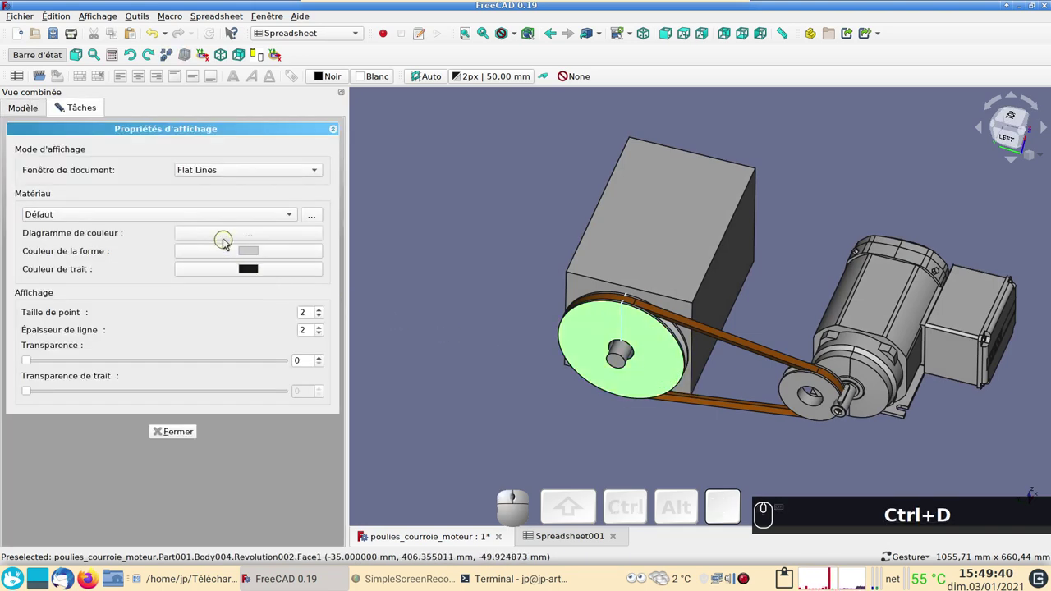
pyautogui.click(253, 253)
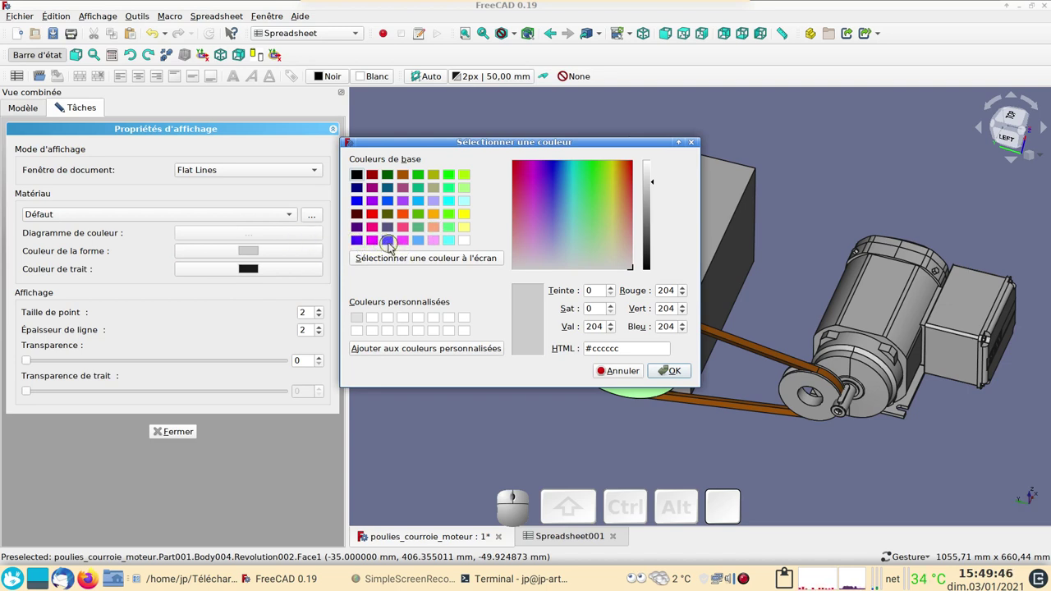
pyautogui.click(389, 241)
pyautogui.click(677, 372)
# Give the small pulley the same blue shape colour and close the display properties
pyautogui.click(792, 393)
pyautogui.click(289, 248)
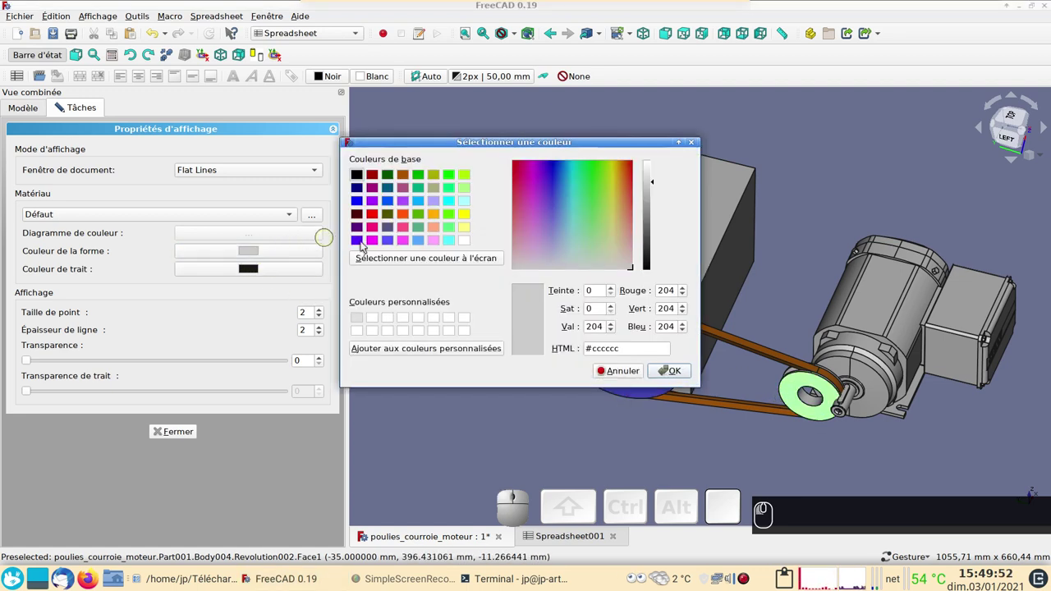
pyautogui.click(393, 241)
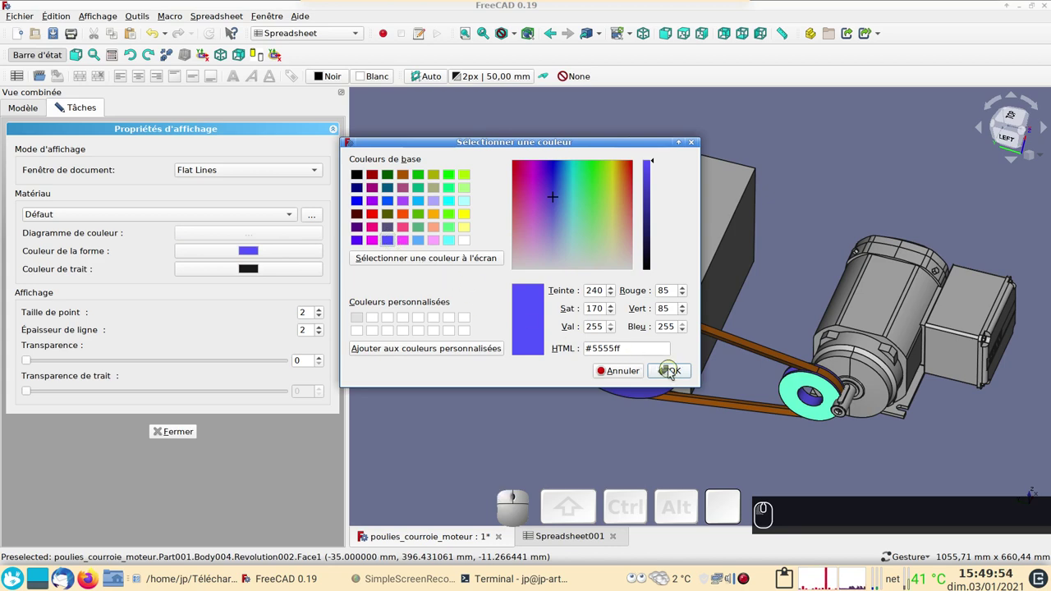
pyautogui.click(673, 371)
pyautogui.click(181, 434)
# Inspect the blue pulleys from several standard views of the assembly
pyautogui.scroll(3)
pyautogui.scroll(-3)
pyautogui.moveTo(607, 455); pyautogui.dragTo(605, 438)
pyautogui.press('KP_2')
pyautogui.press('KP_1')
pyautogui.press('KP_6')
pyautogui.scroll(3)
# Open Spreadsheet001 and change the Entraxe centre distance in B3 to 350 mm
pyautogui.write('(2) (1) (6)')
pyautogui.click(85, 277)
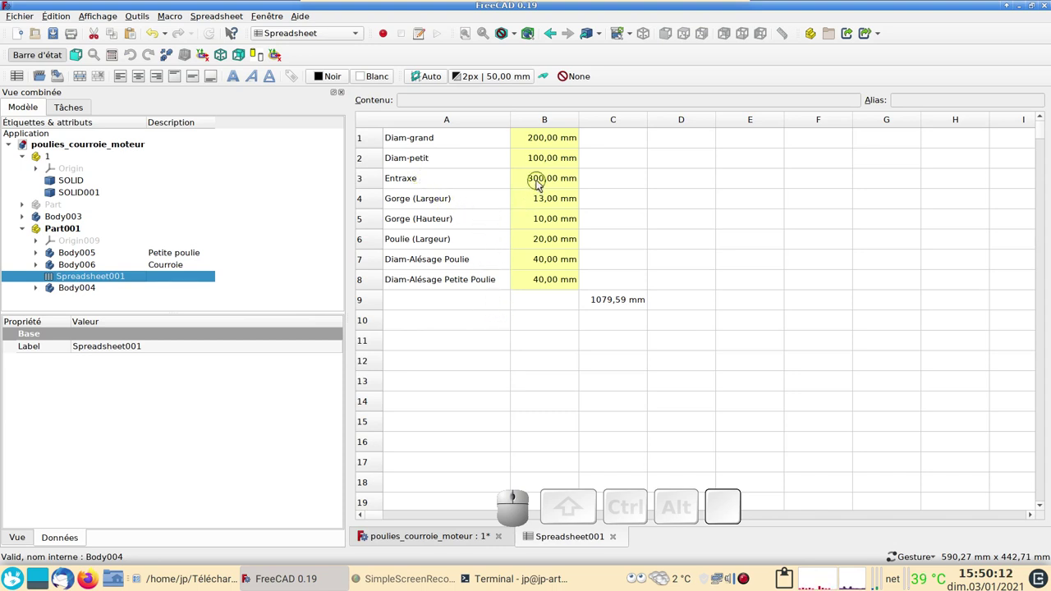
pyautogui.click(540, 183)
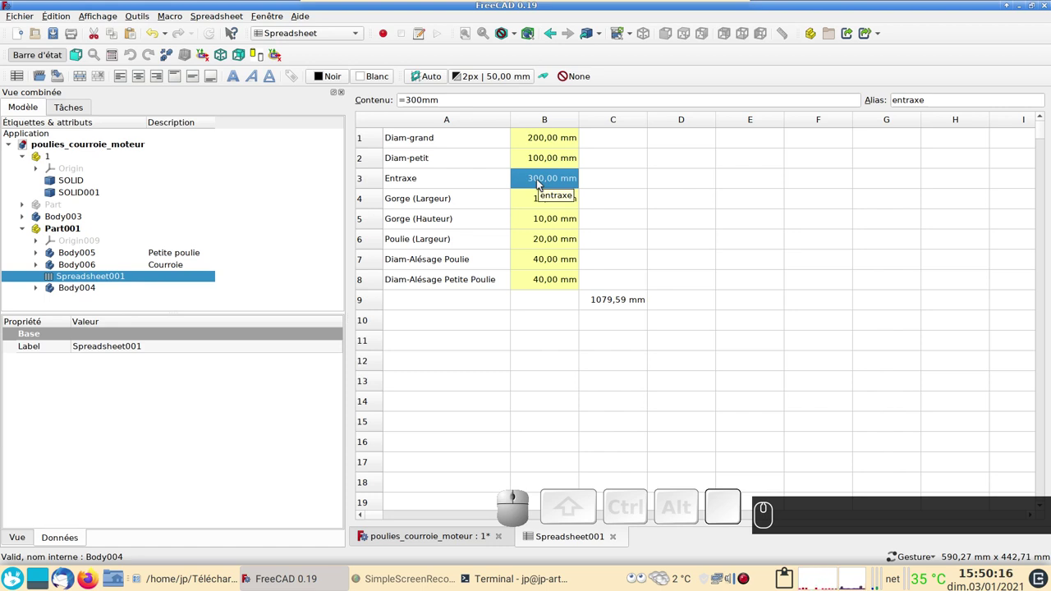
pyautogui.press('KP_3')
pyautogui.write('(3)')
pyautogui.write('(3)')
pyautogui.press('KP_5')
pyautogui.press('KP_0')
pyautogui.press('m')
pyautogui.press('Return')
pyautogui.write('(5) (0) MM ⏎')
# Check the updated belt and pulley spacing in the 3D view
pyautogui.click(437, 538)
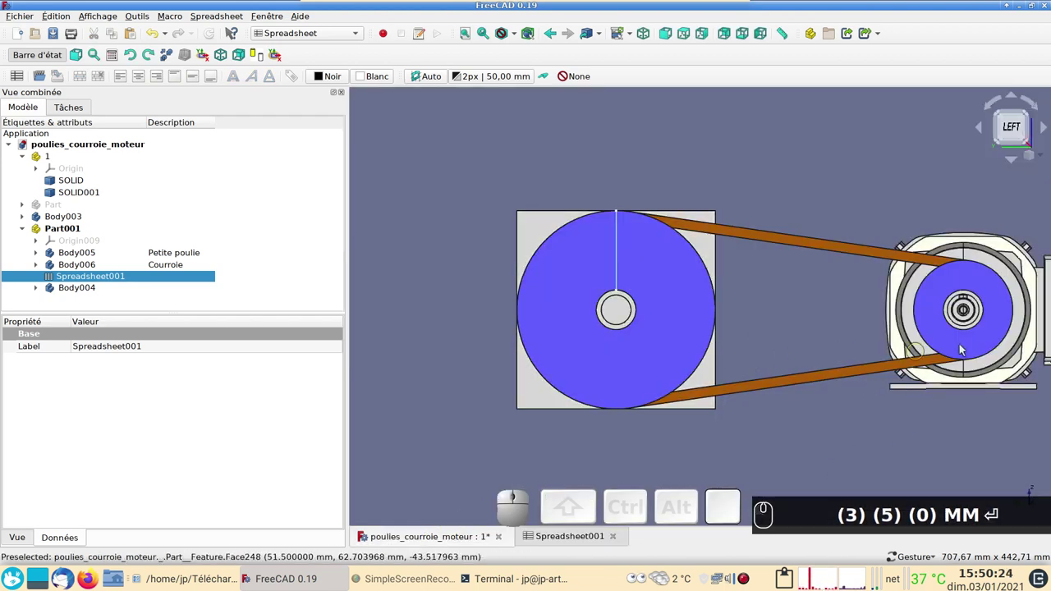
pyautogui.scroll(-3)
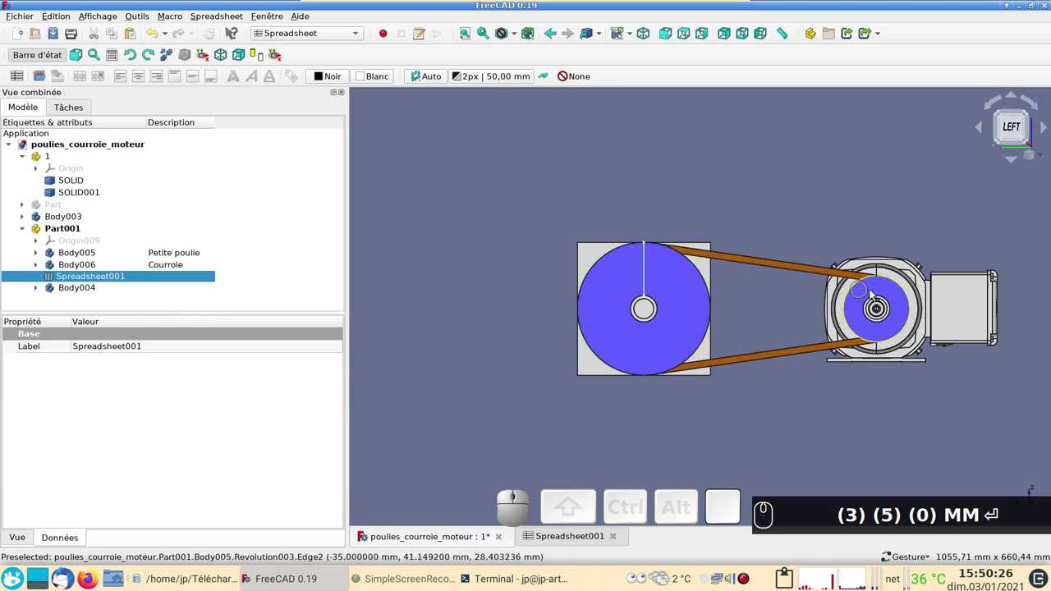
pyautogui.moveTo(790, 315); pyautogui.dragTo(762, 353)
pyautogui.write('(3) (5) (0) MM ⏎')
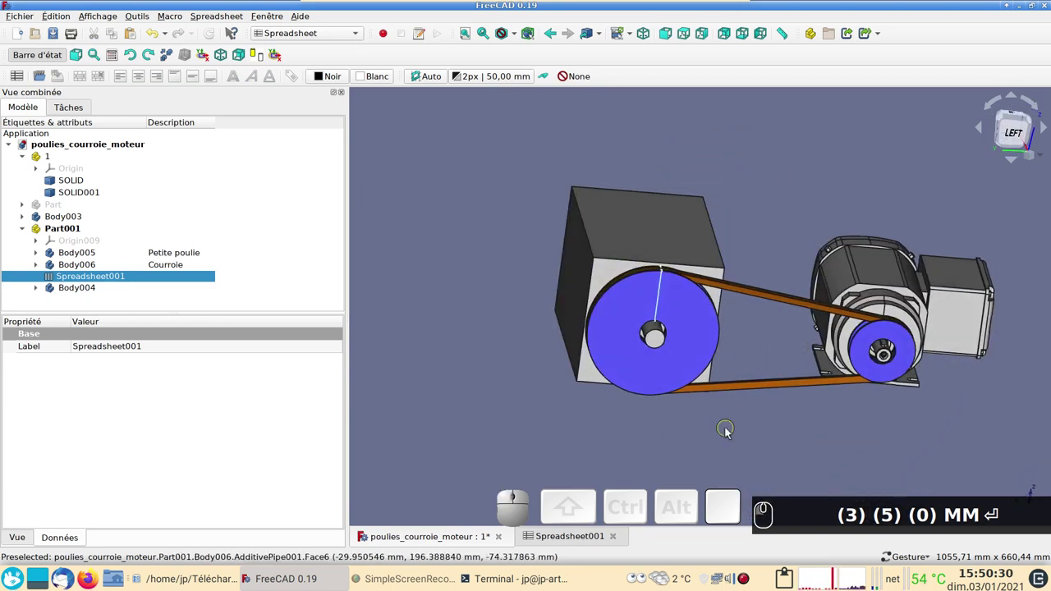
# Return to the spreadsheet and set the large pulley bore (alesage, B7) to 30 mm
pyautogui.write('(3) (5) (0) MM ⏎')
pyautogui.click(547, 537)
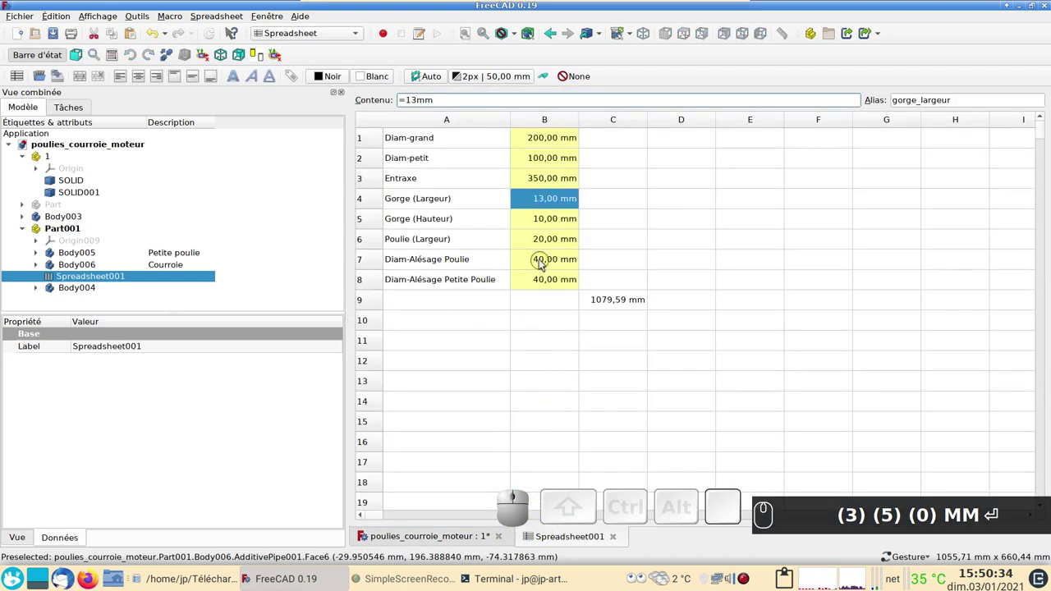
pyautogui.click(541, 260)
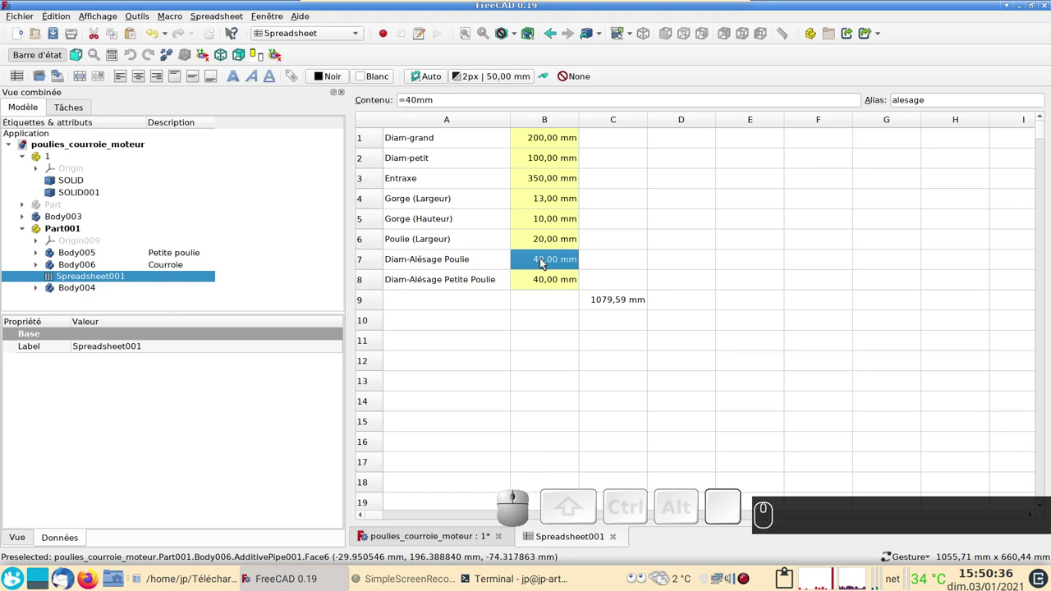
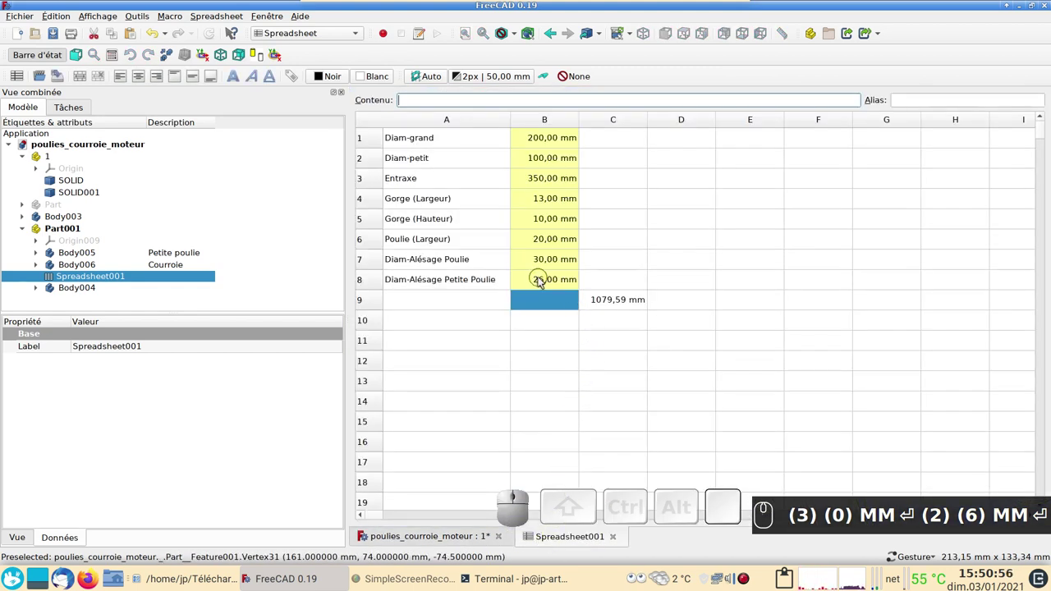
# Set the small pulley bore (alesage_petit, B8) to 25 mm and return to the 3D model
pyautogui.click(542, 281)
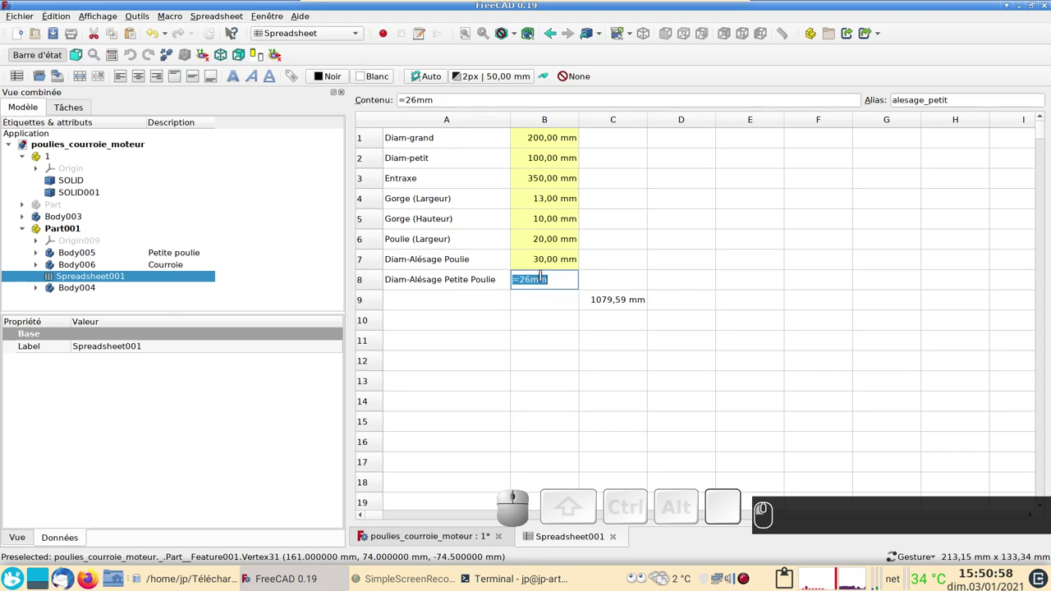
pyautogui.write('(2)')
pyautogui.press('KP_2')
pyautogui.write('(5)')
pyautogui.press('KP_5')
pyautogui.write('mm')
pyautogui.press('Return')
pyautogui.click(450, 539)
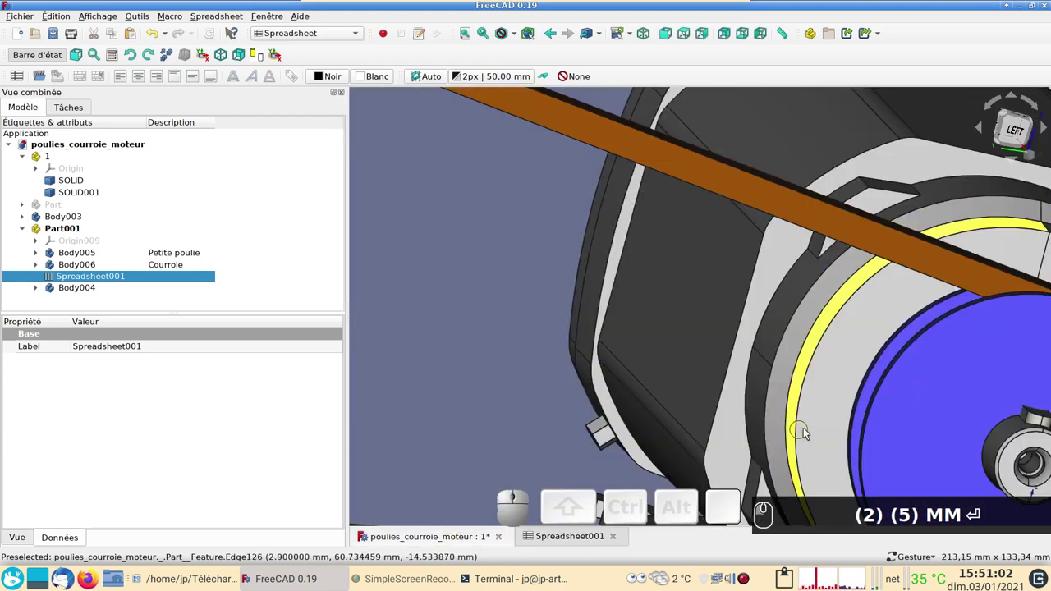
pyautogui.scroll(-3)
pyautogui.scroll(-3)
pyautogui.moveTo(778, 353); pyautogui.dragTo(736, 320)
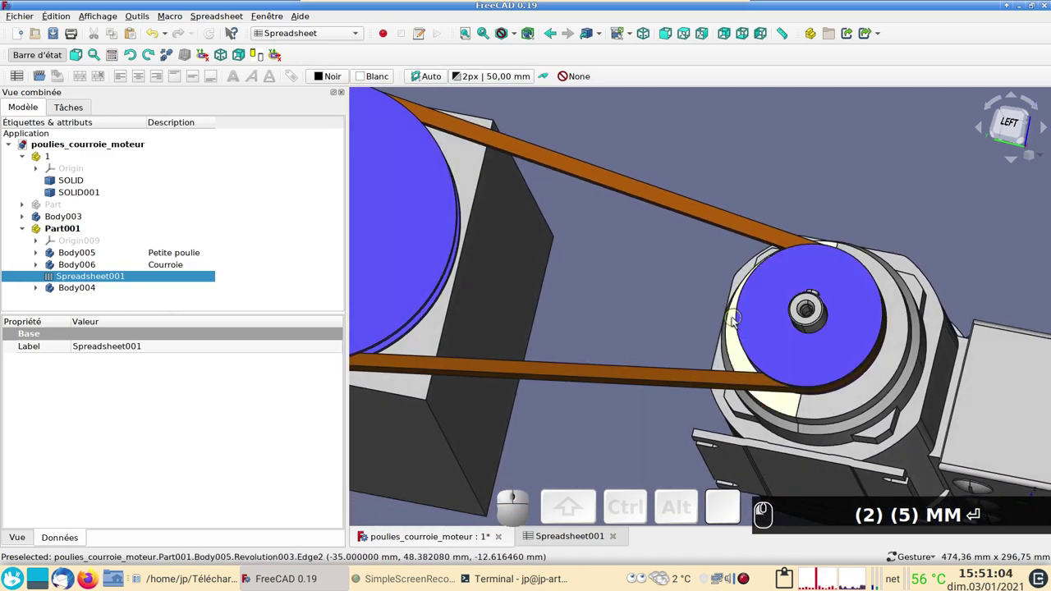
pyautogui.press('KP_2')
pyautogui.write('mm')
pyautogui.scroll(3)
pyautogui.write('mm')
pyautogui.rightClick(783, 348)
pyautogui.write('mmmm')
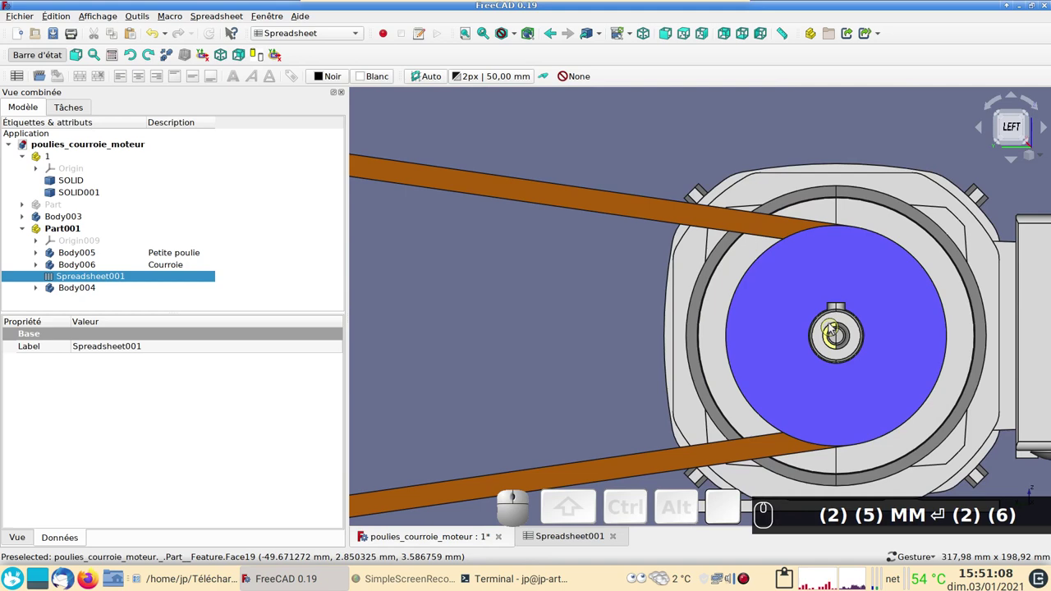
pyautogui.scroll(3)
pyautogui.scroll(-3)
pyautogui.moveTo(655, 332); pyautogui.dragTo(623, 404)
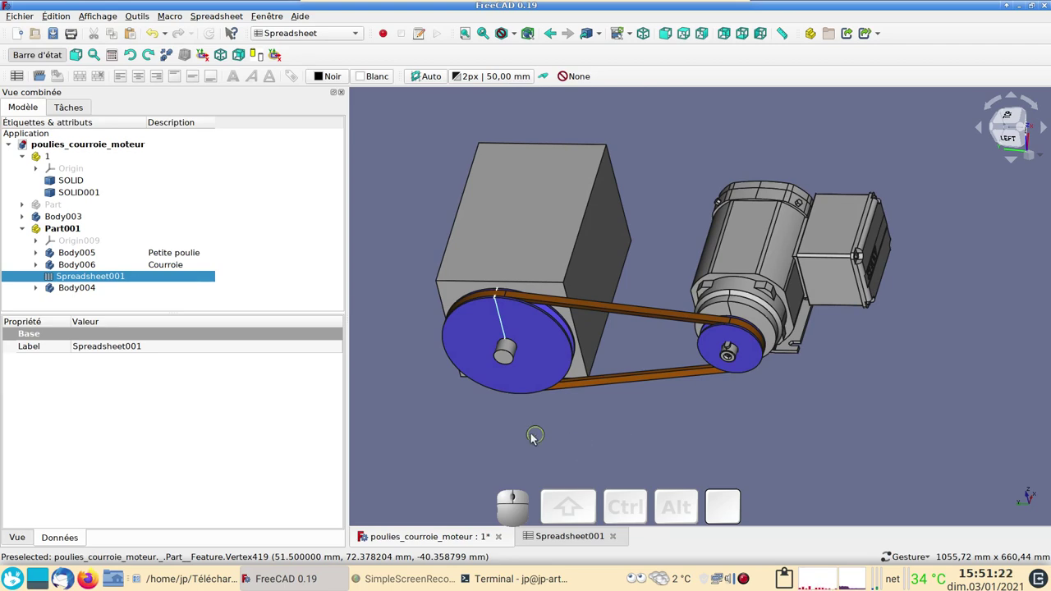
# Change the large pulley's diameter parameter in the spreadsheet to 300 mm
pyautogui.moveTo(554, 372); pyautogui.dragTo(531, 275)
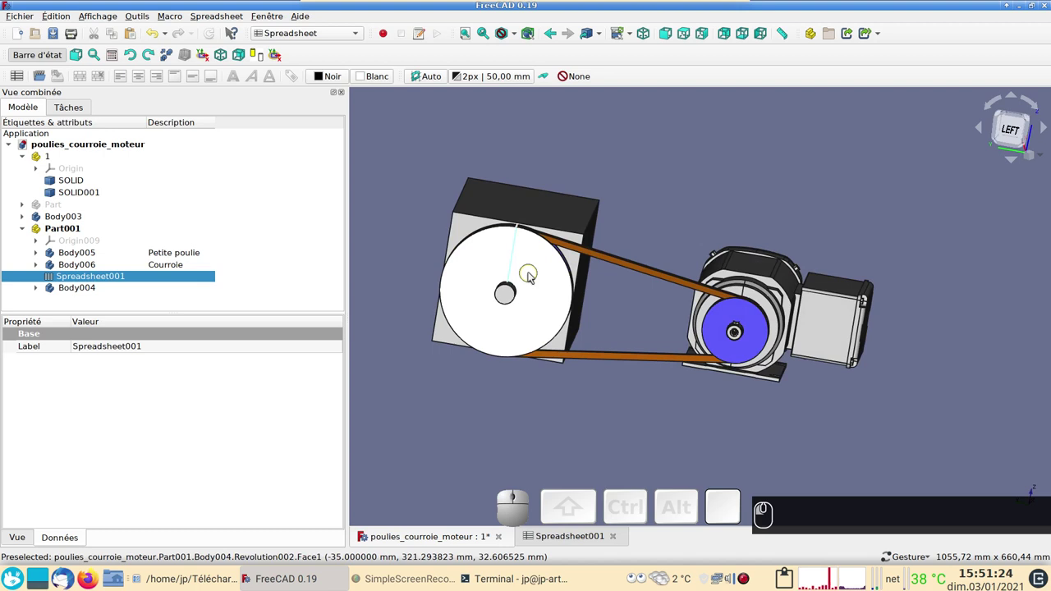
pyautogui.click(547, 536)
pyautogui.click(537, 141)
pyautogui.click(537, 146)
pyautogui.press('KP_3')
pyautogui.press('KP_0')
pyautogui.press('m')
pyautogui.press('Return')
pyautogui.write('(3) (0) (0) MM ⏎')
# Orbit and zoom the 3D model to inspect the enlarged pulley and longer belt path
pyautogui.click(429, 534)
pyautogui.moveTo(774, 386); pyautogui.dragTo(731, 403)
pyautogui.scroll(3)
pyautogui.scroll(-3)
pyautogui.scroll(3)
pyautogui.moveTo(629, 389); pyautogui.dragTo(698, 417)
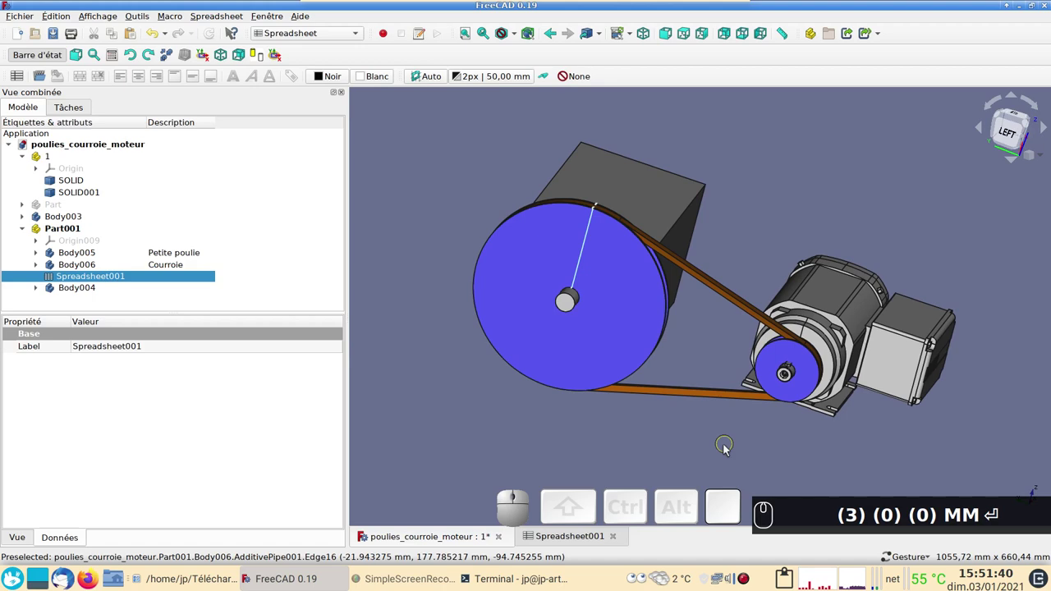